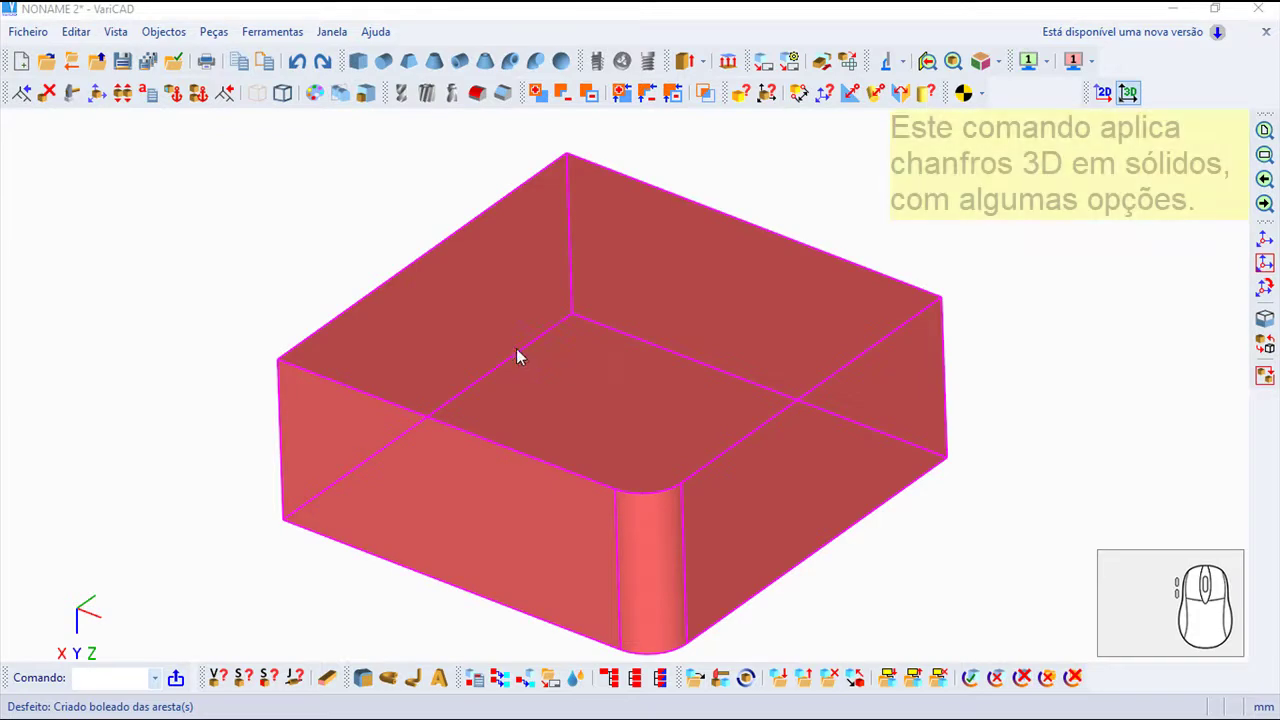
Start the Chanfro command from Objectos > Operações Booleanas Comuns.
click(158, 31)
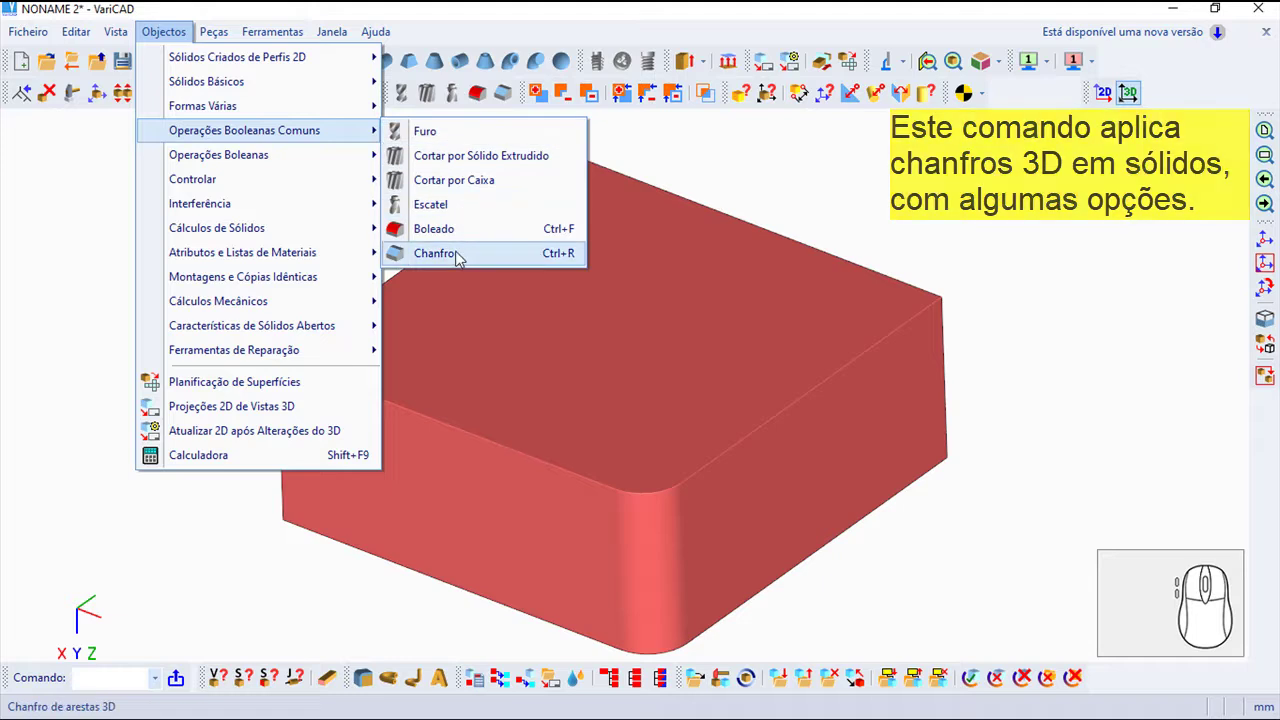
click(459, 260)
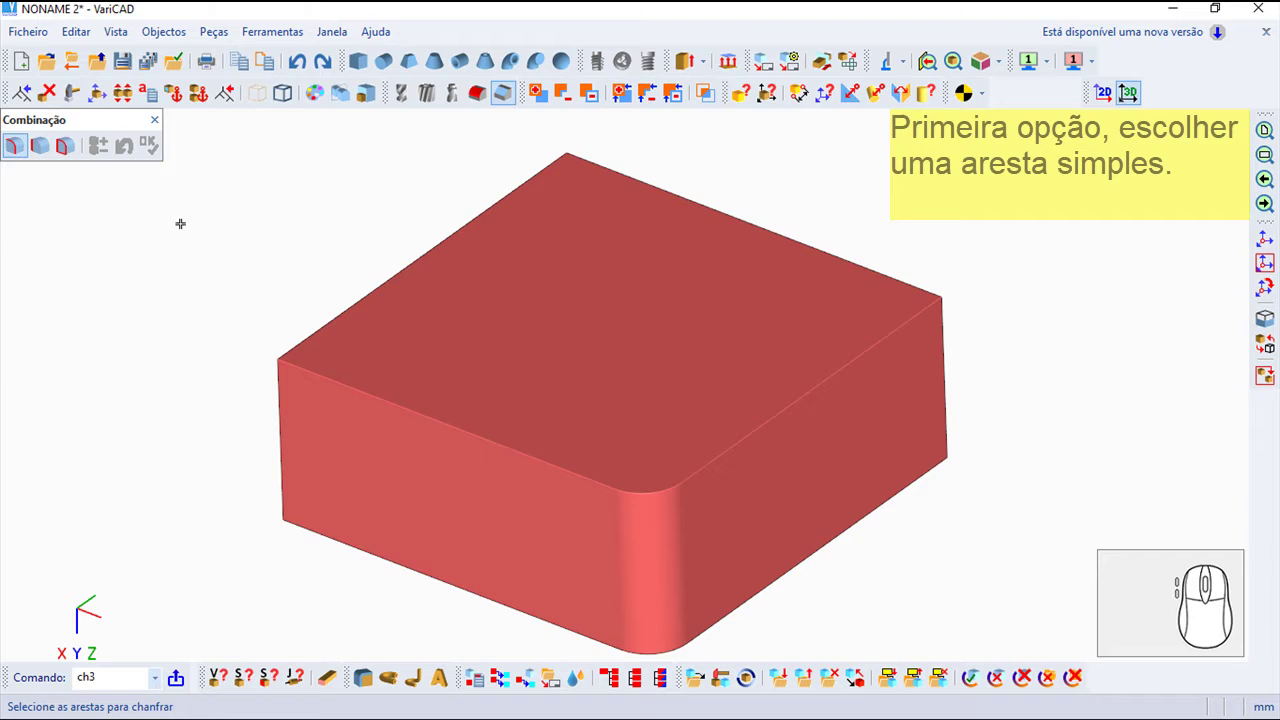
Choose single-edge selection in the Combinação toolbar for the chamfer.
click(40, 140)
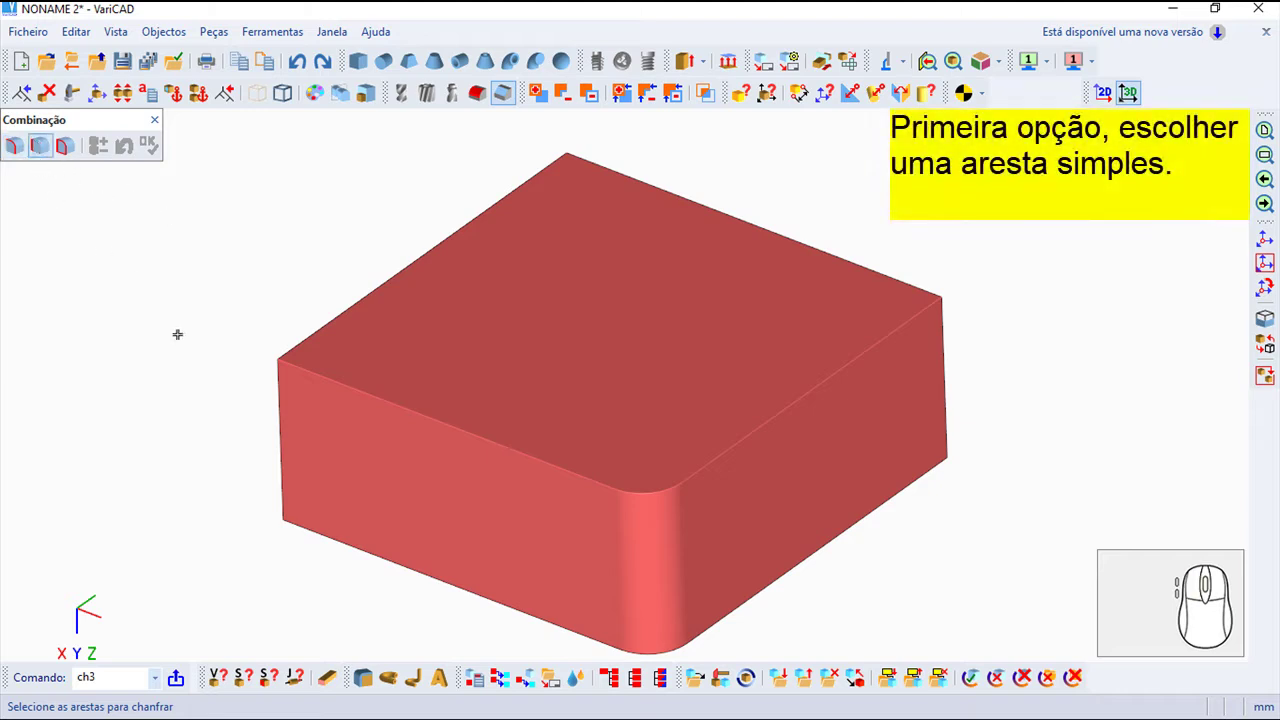
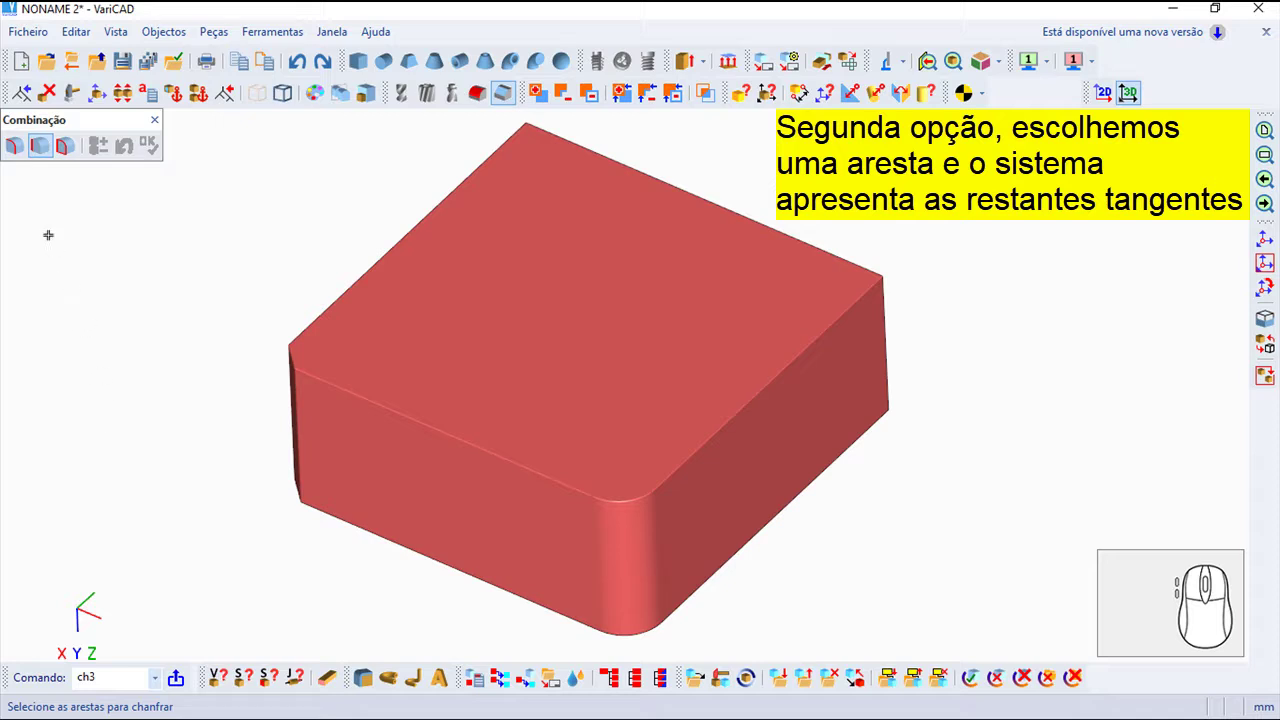
Choose tangent-chain edge selection in the Combinação toolbar for the chamfer.
click(15, 153)
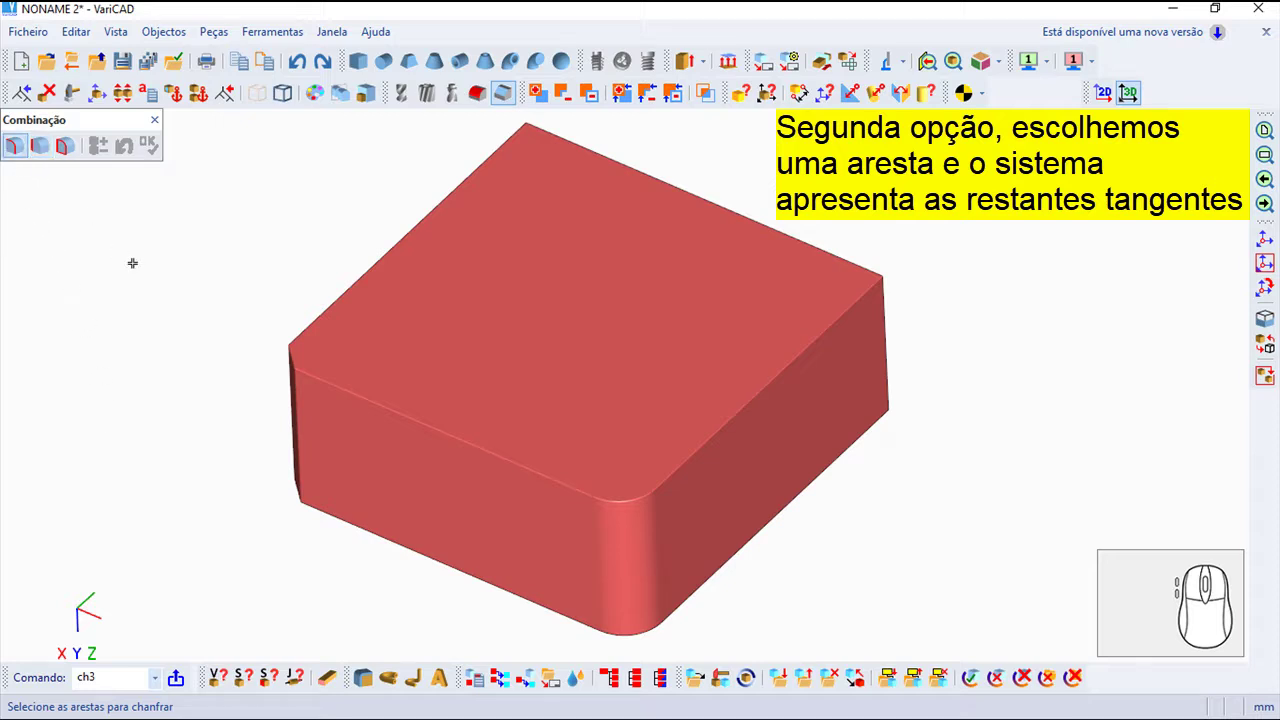
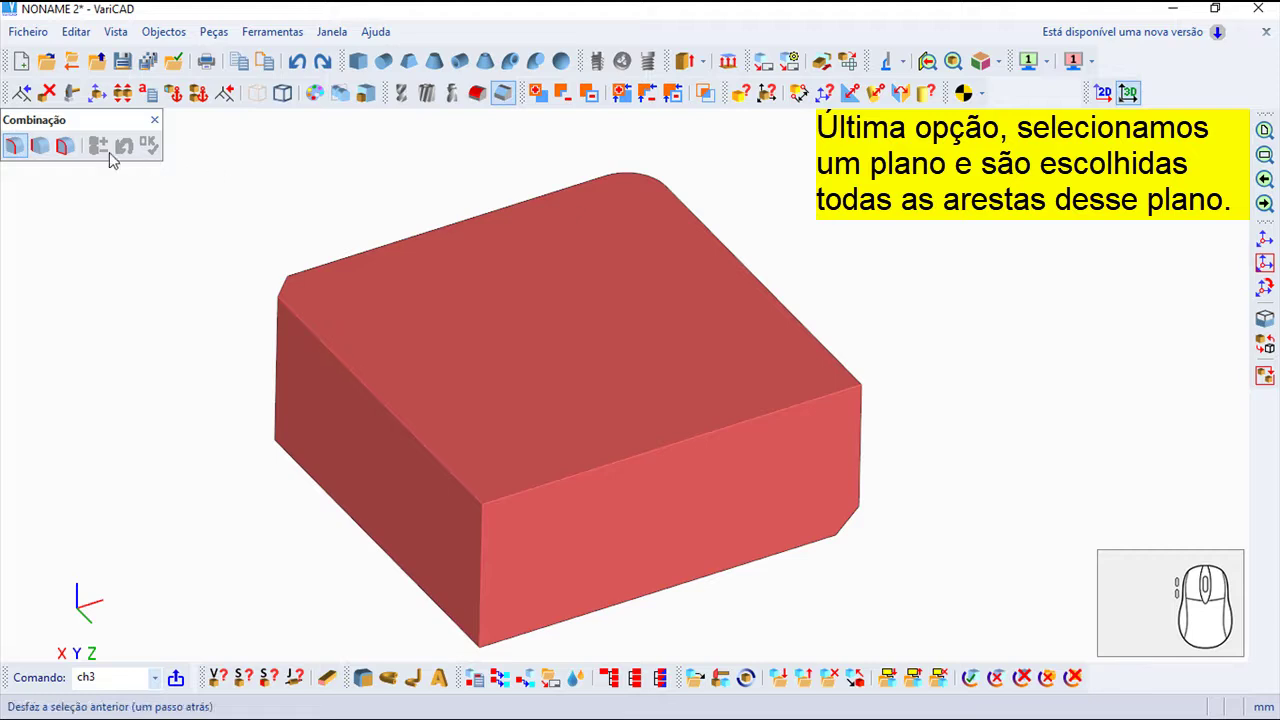
Chamfer all edges of the top face with distances 3 and 3.
click(63, 150)
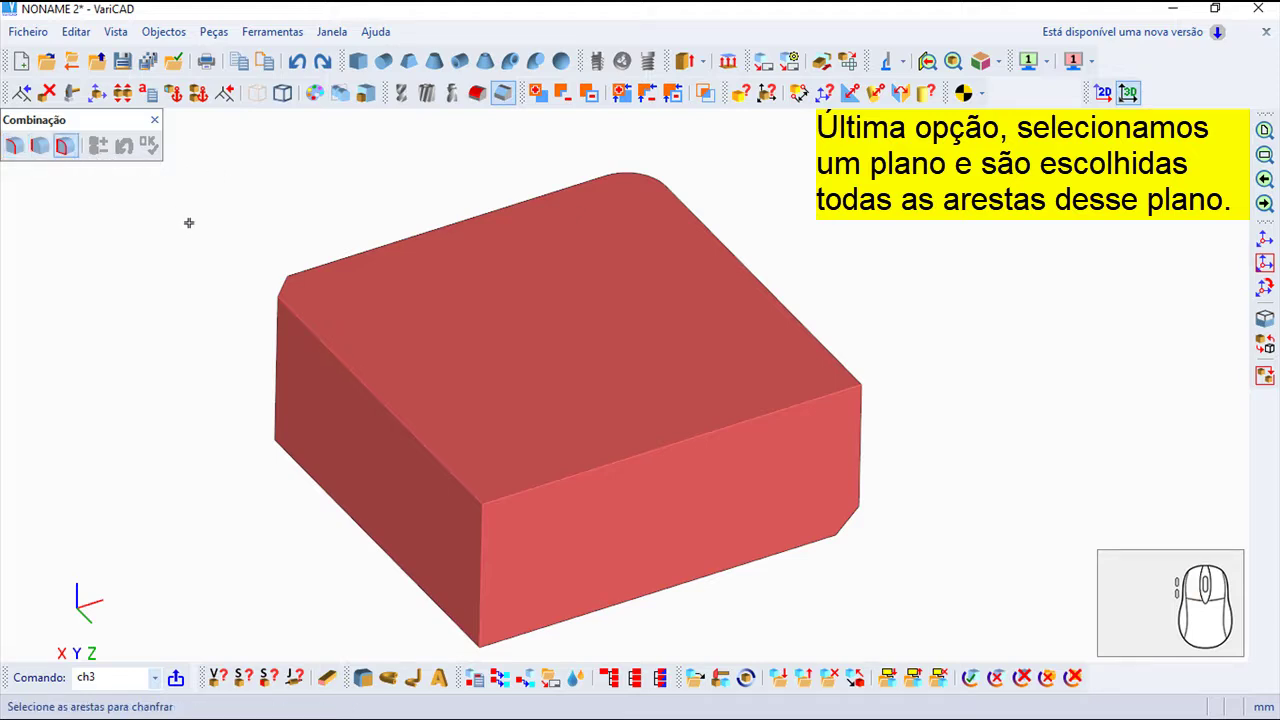
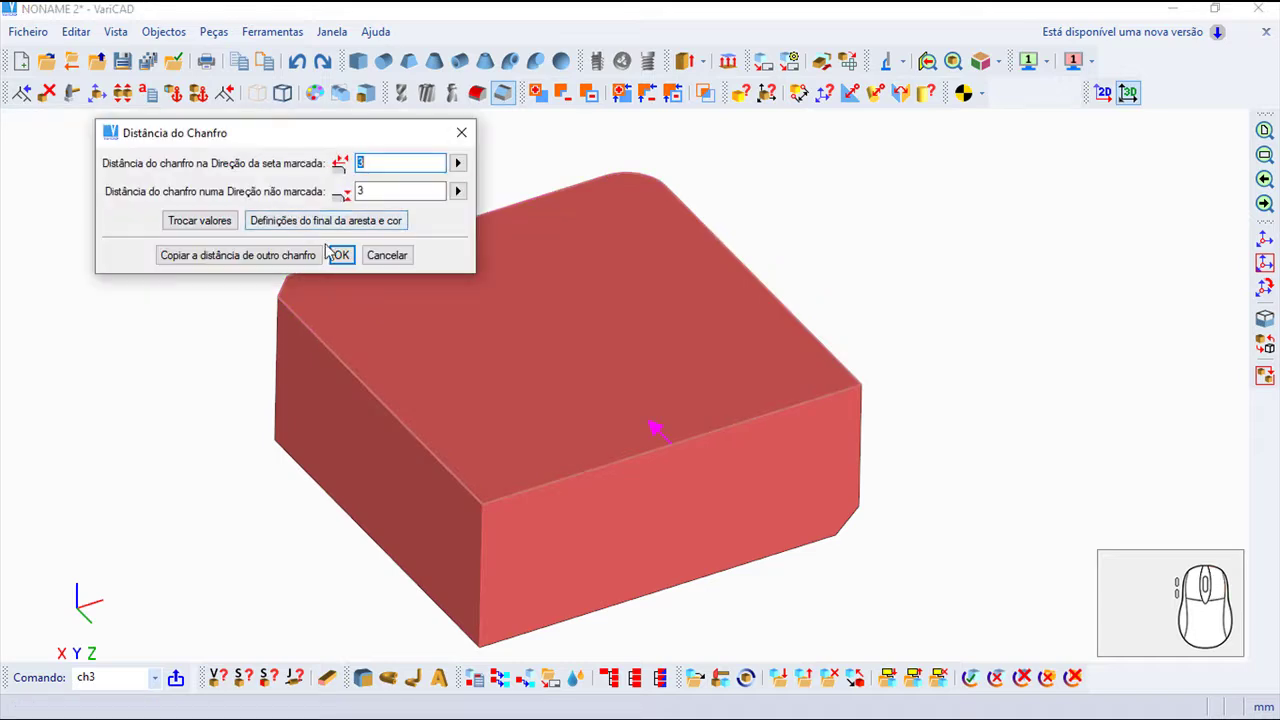
click(345, 261)
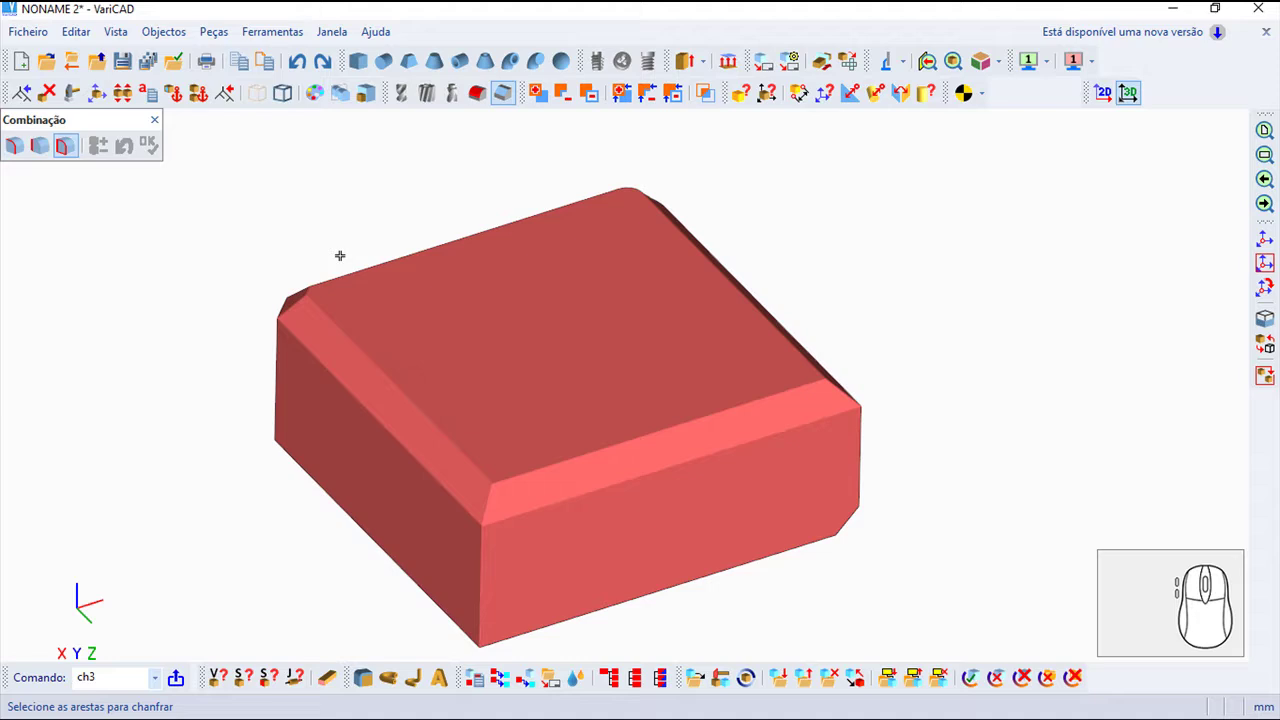